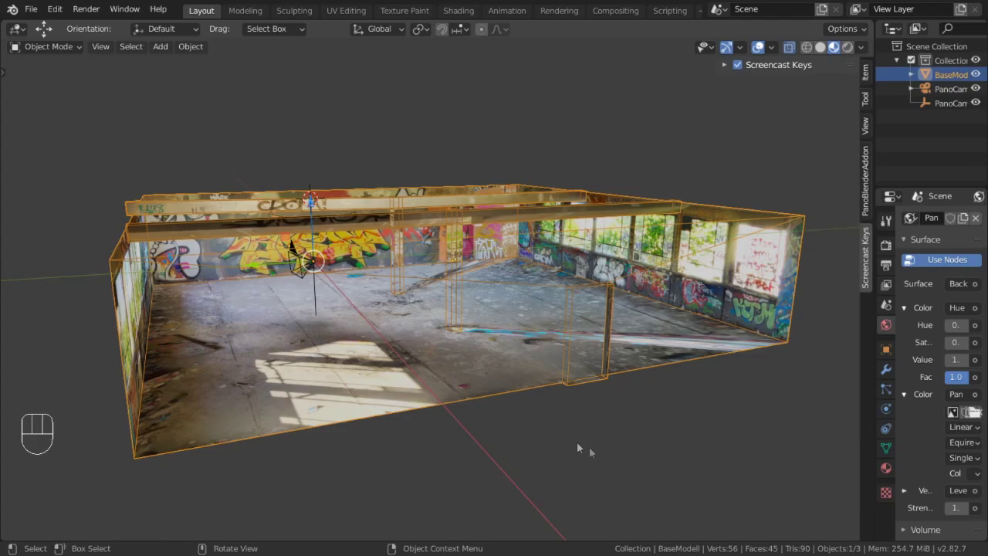
Level the room model in front view and show the PanoBlenderAddon sidebar panel
left_click_drag(505, 398, 869, 177)
left_click(869, 178)
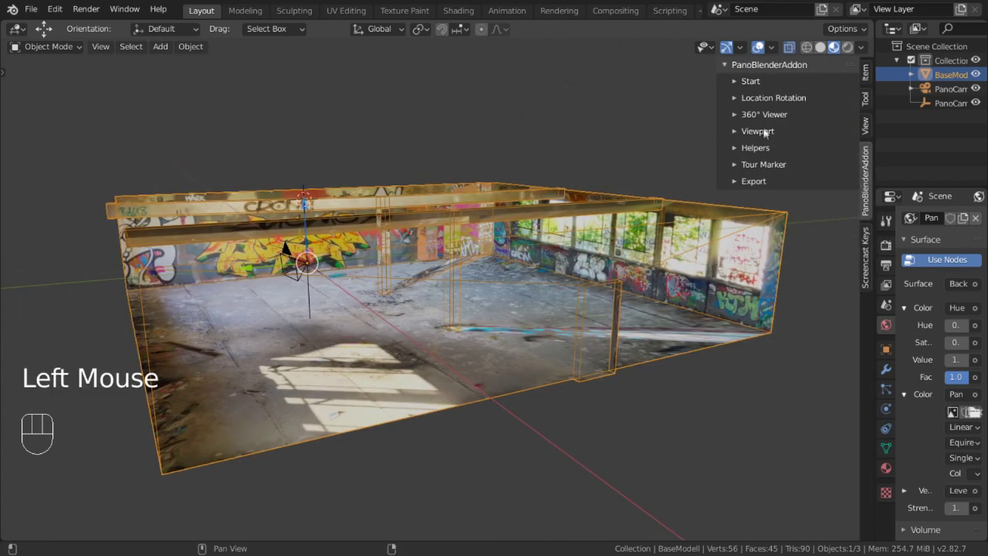
left_click(765, 130)
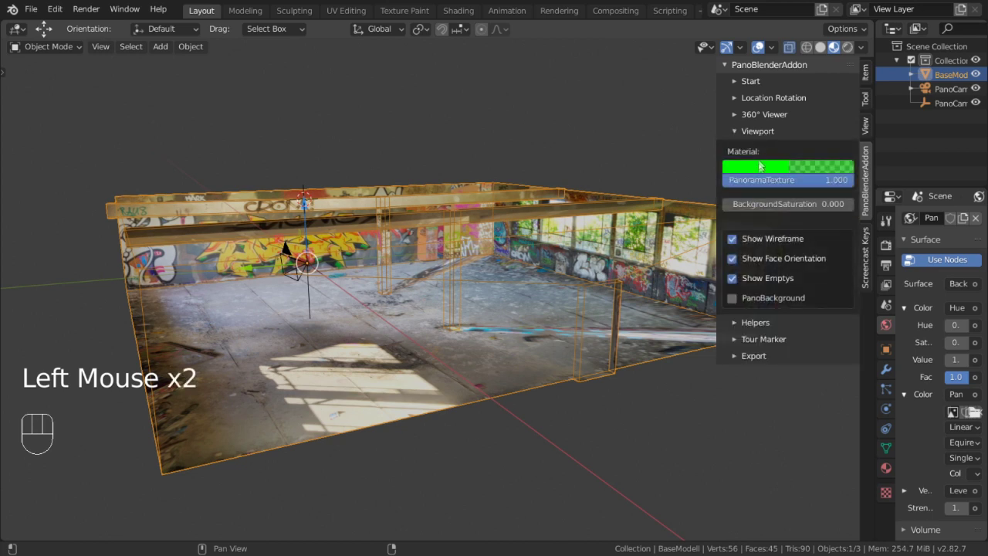
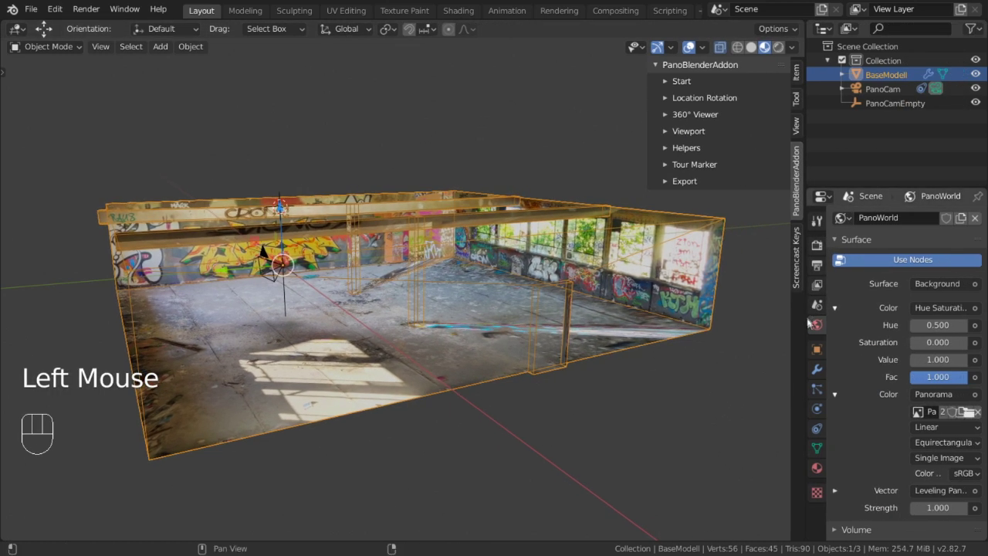
Disable Show Backface in the PanoMAT material settings, keeping Backface Culling and Alpha Blend
left_click(822, 473)
scroll("down", 3)
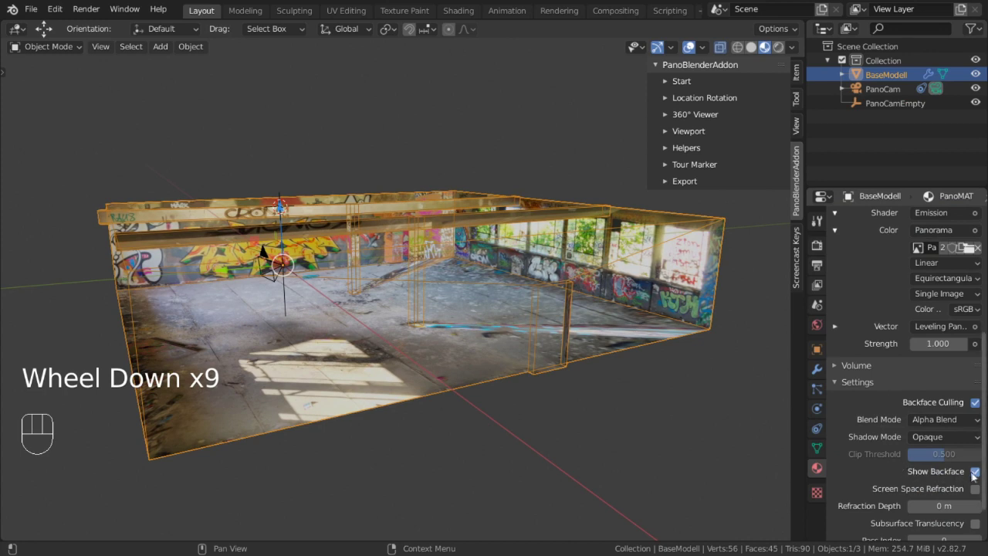
left_click(978, 473)
left_click_drag(545, 309, 576, 320)
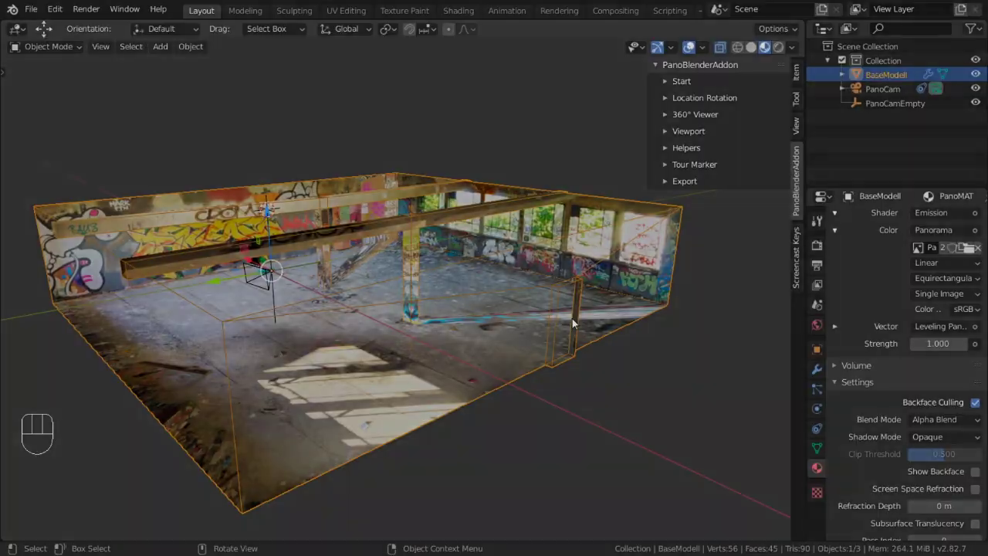